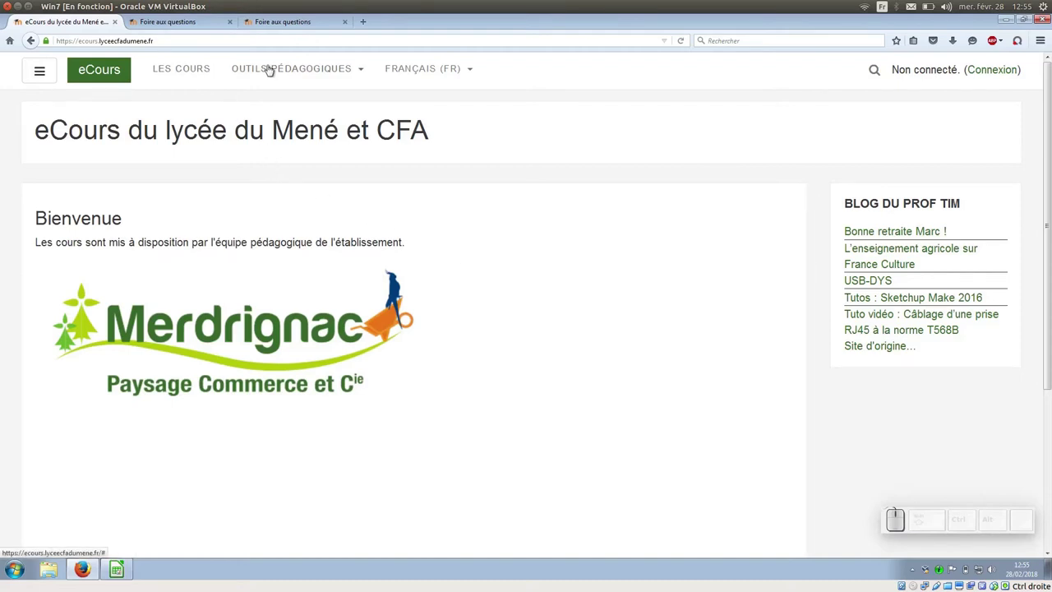
- Reveal the Outils pédagogiques menu listing Accueil Mahara and Foire aux questions
left_click(367, 74)
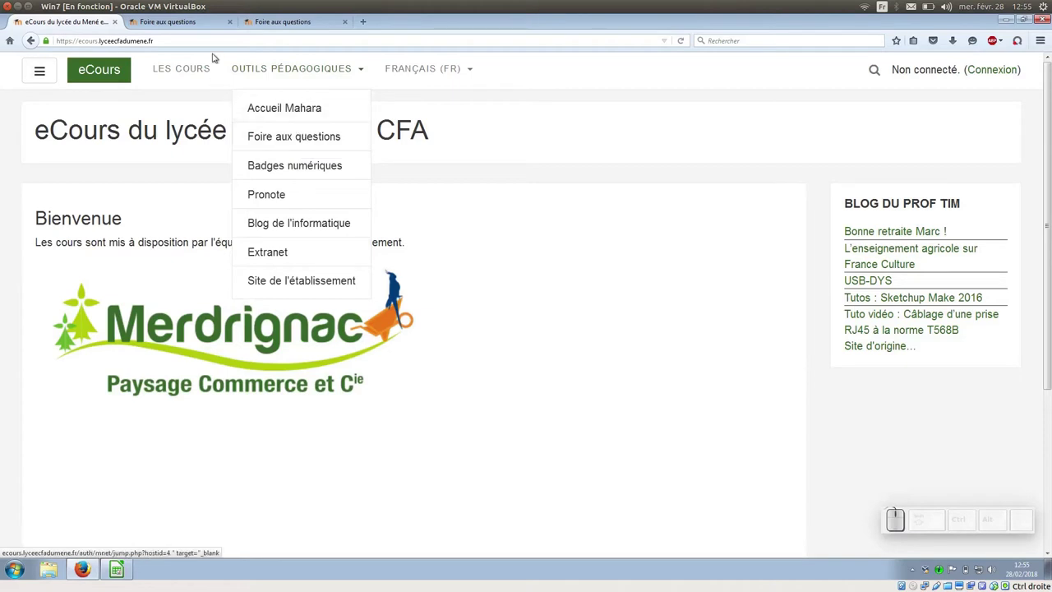
- Read through the FAQ entries on field, record and data table down the page
left_click(201, 21)
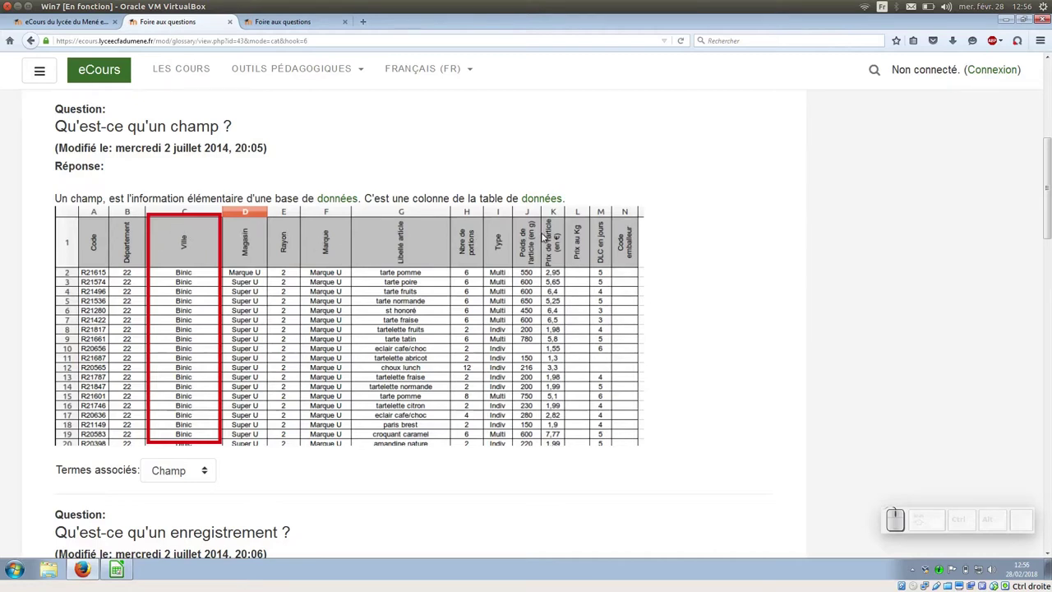
scroll("down", 3)
scroll("down", 3)
scroll("down", 3)
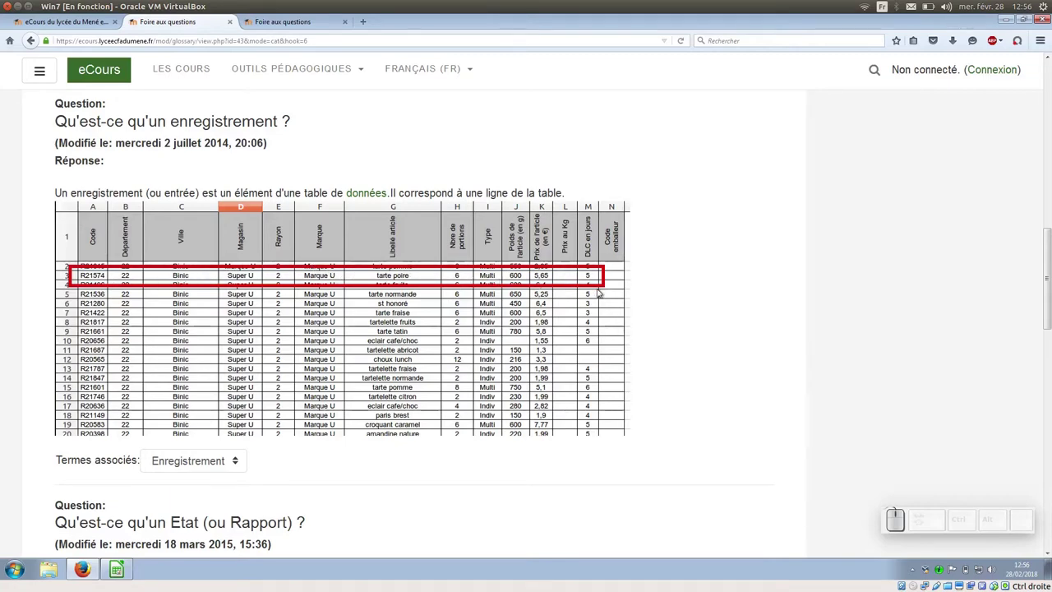
scroll("down", 3)
scroll("down", 3)
scroll("down", 3)
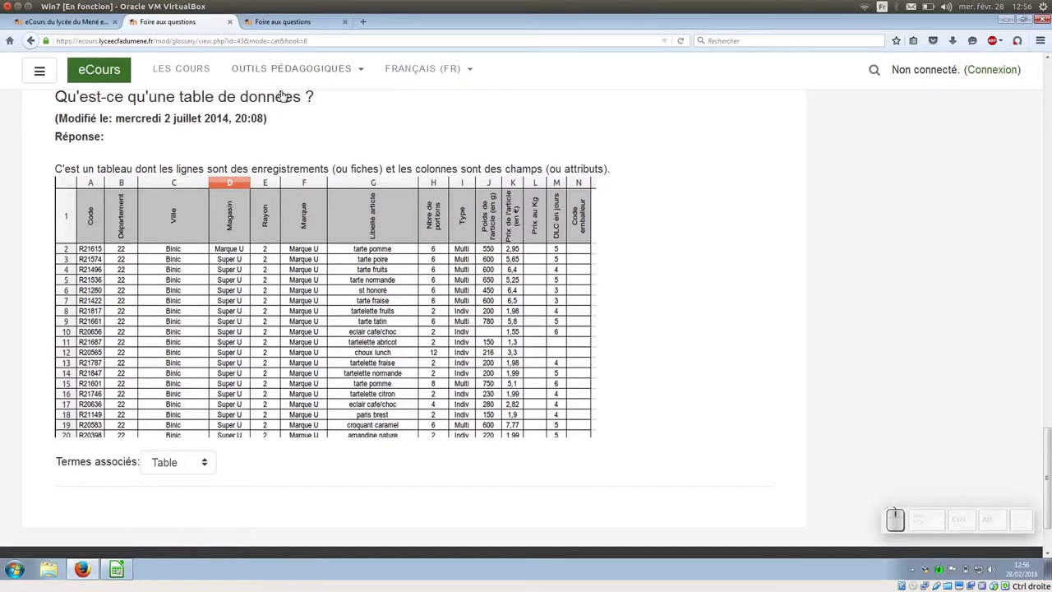
- Switch to the browser tab showing the 'Qu'est-ce qu'un tri ?' FAQ entry
left_click(284, 22)
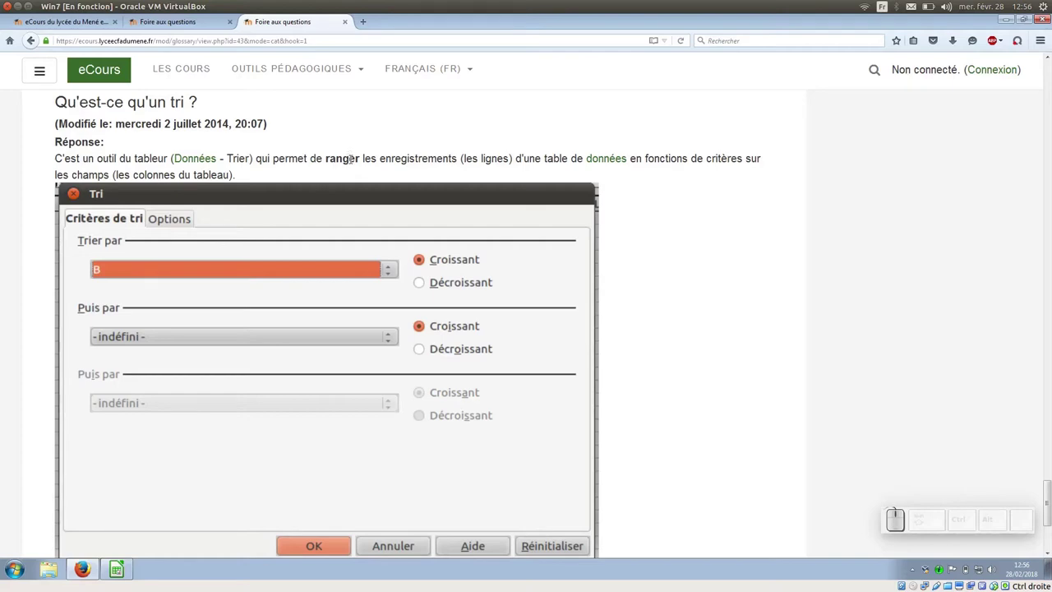
- In BaseEtude.ods, start a sort with first key Magasin in descending order
left_click(127, 573)
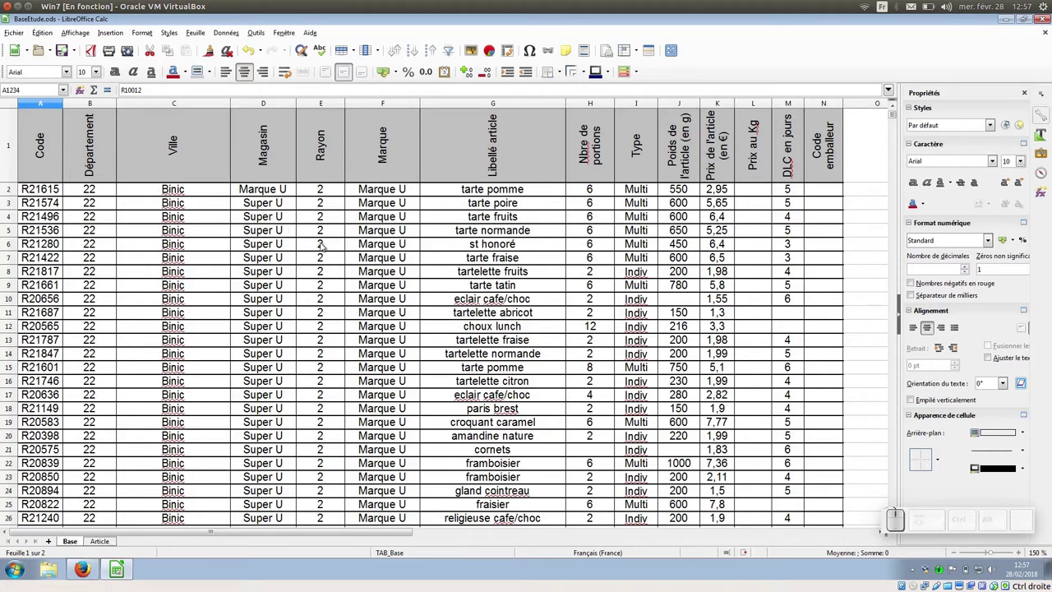
left_click(231, 31)
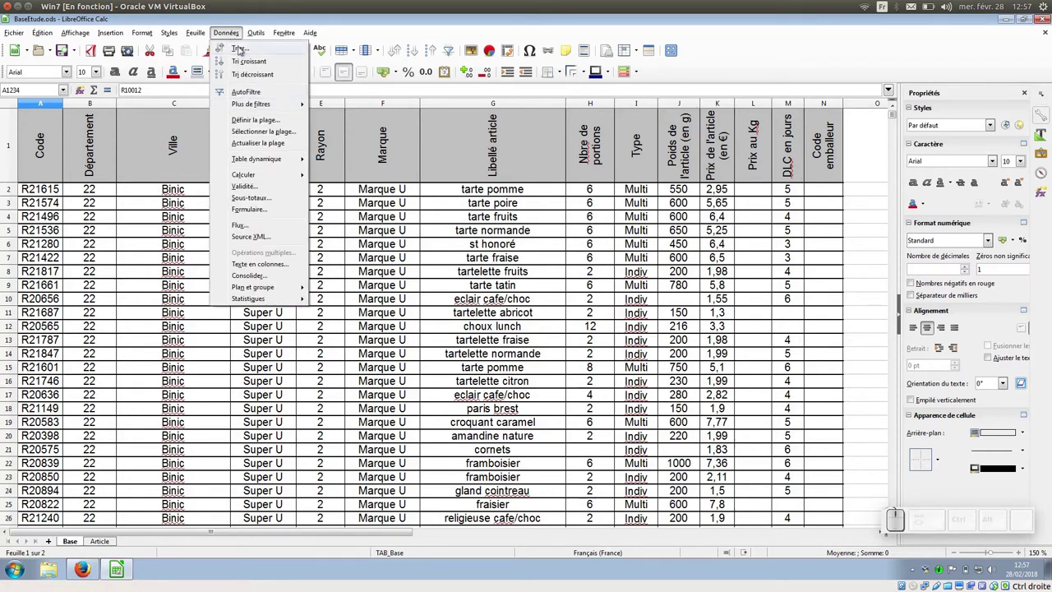
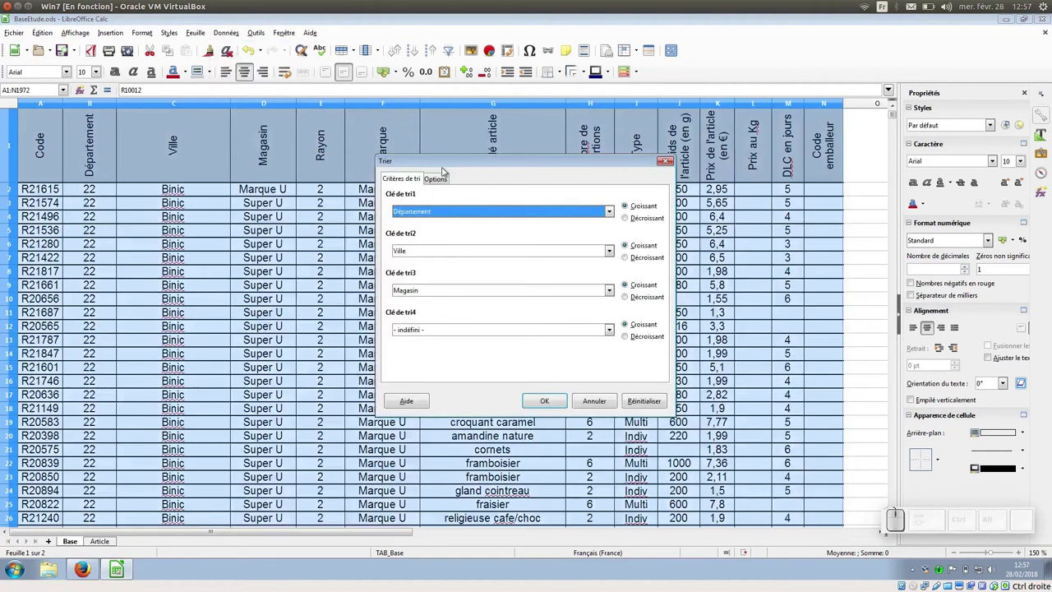
left_click_drag(442, 171, 366, 129)
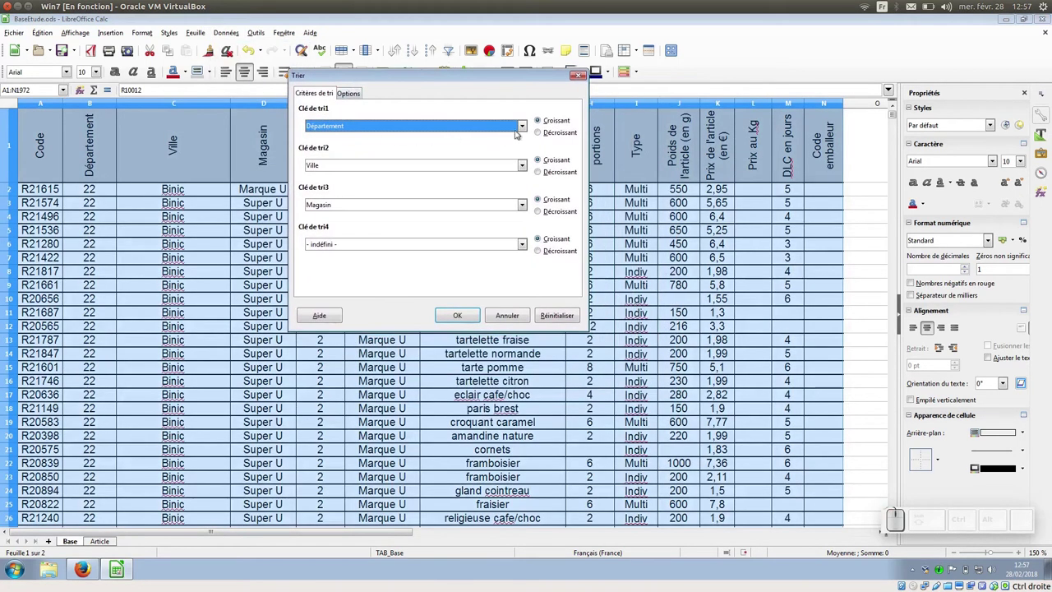
left_click(522, 125)
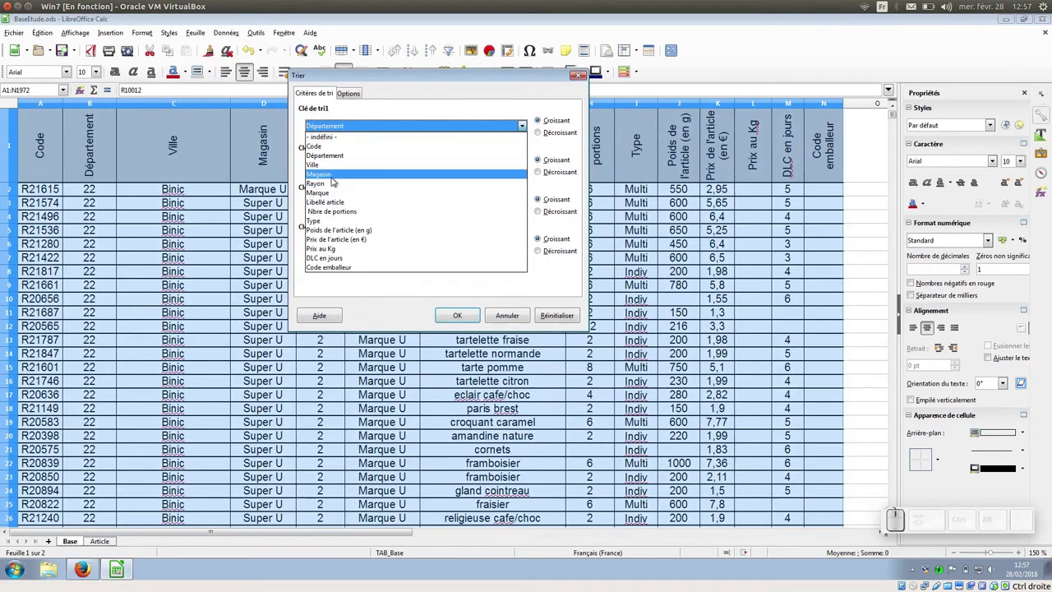
left_click(334, 178)
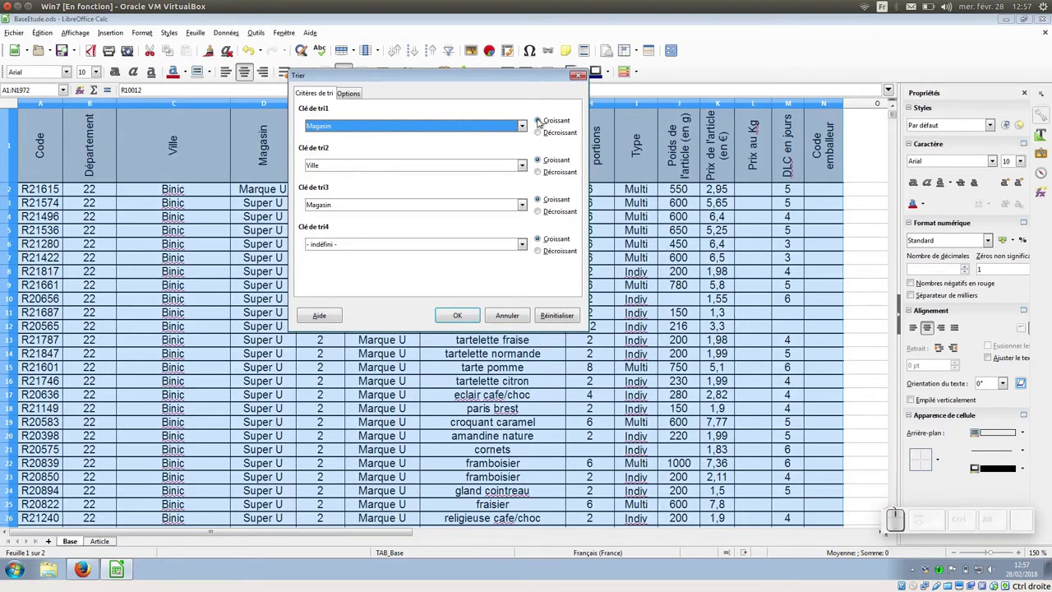
left_click(539, 132)
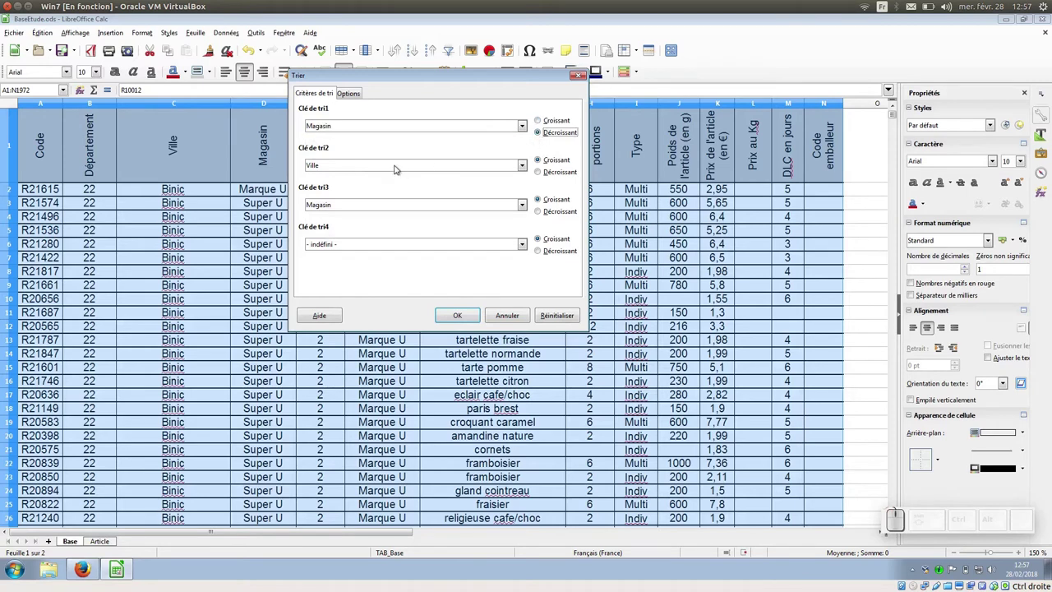
- Set the second key to Libellé article, clear the third key, and apply the sort
left_click(397, 168)
left_click(379, 239)
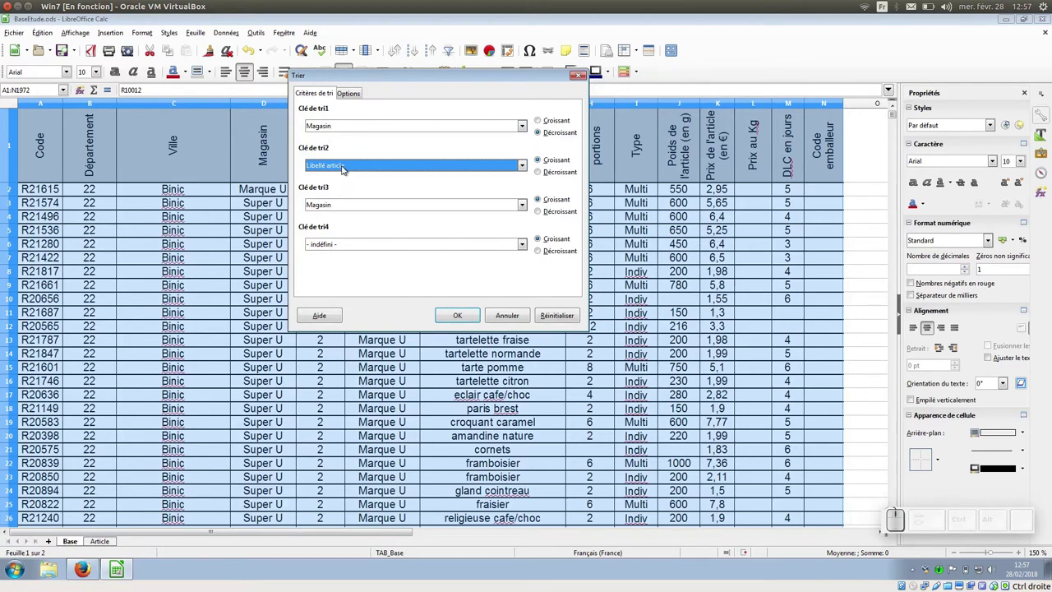
left_click(482, 208)
left_click(459, 217)
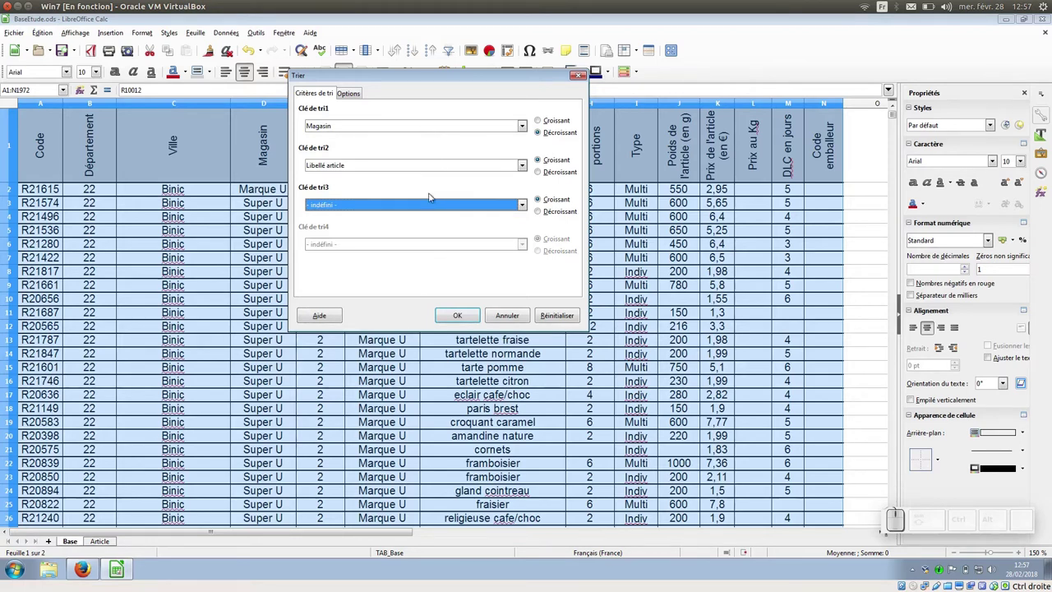
left_click(461, 317)
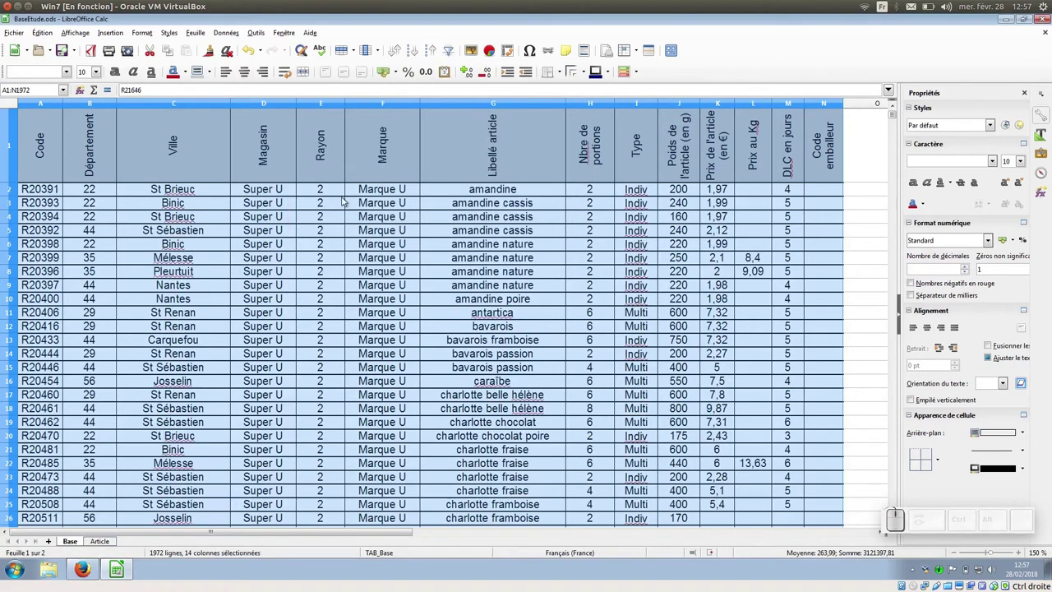
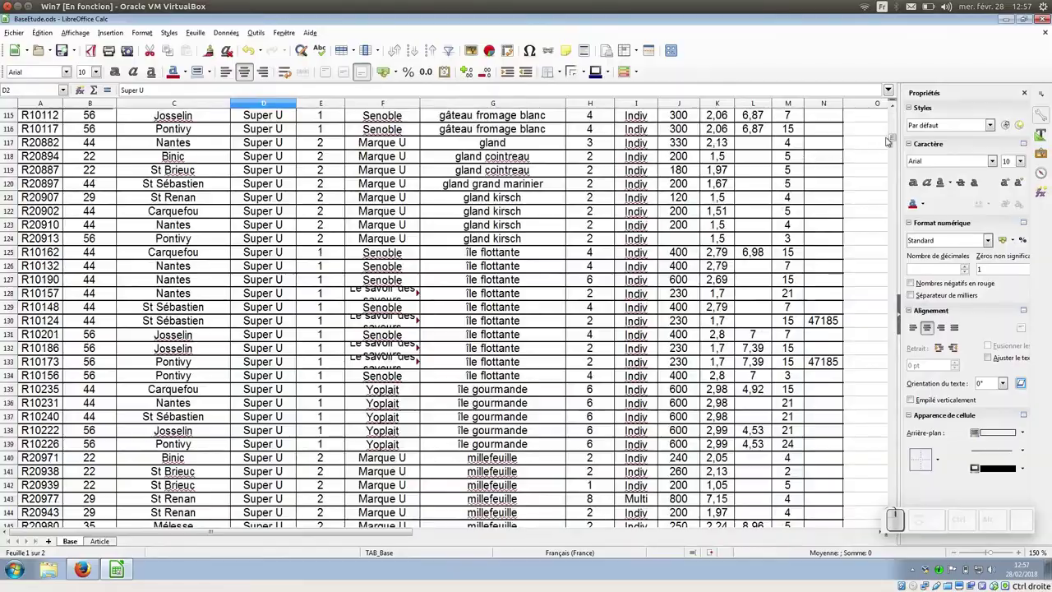
left_click_drag(891, 139, 742, 189)
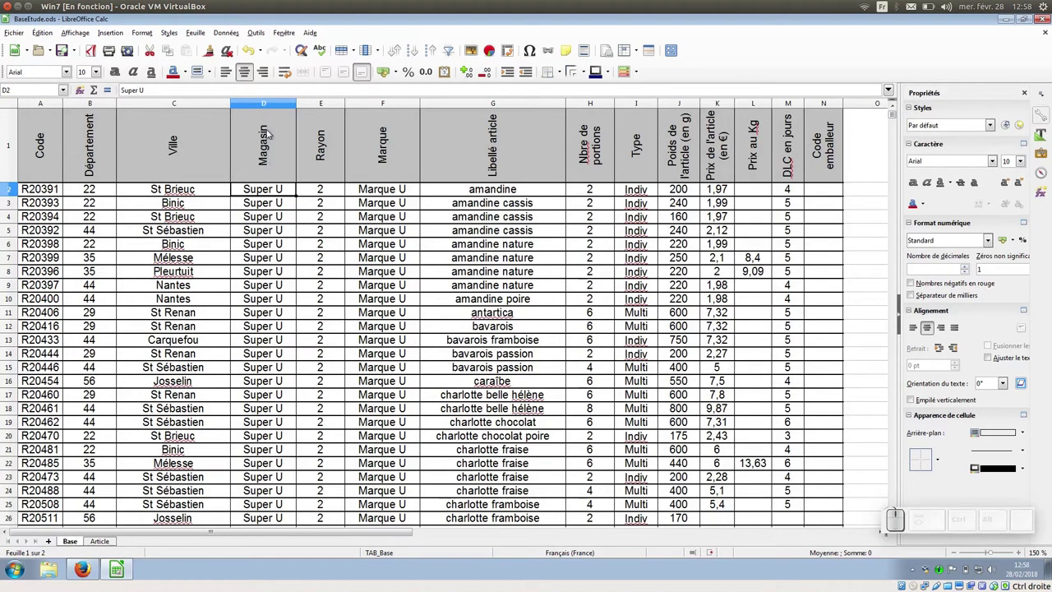
left_click(261, 36)
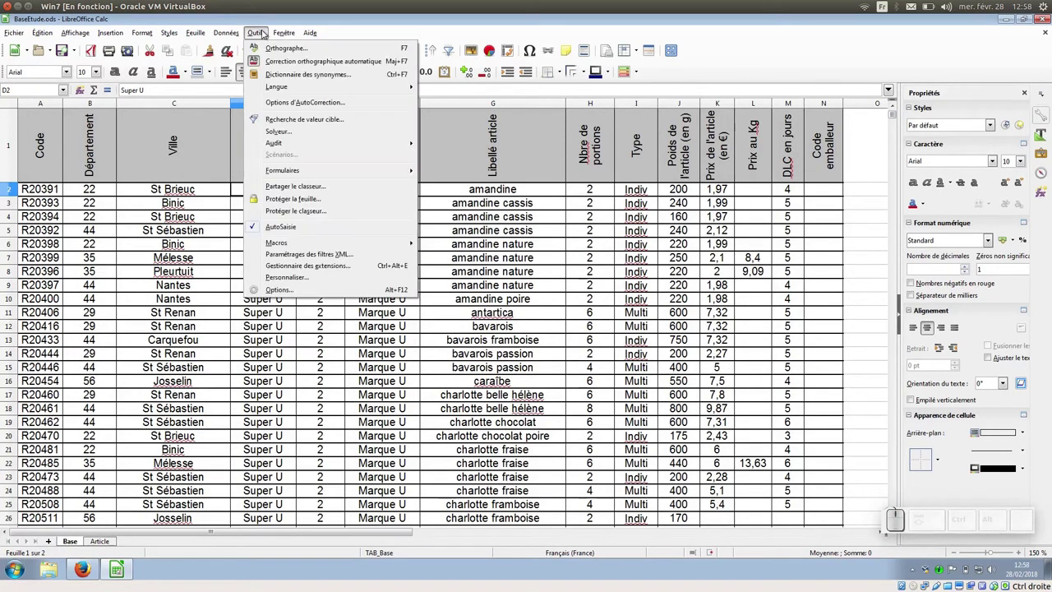
left_click(239, 47)
left_click(351, 89)
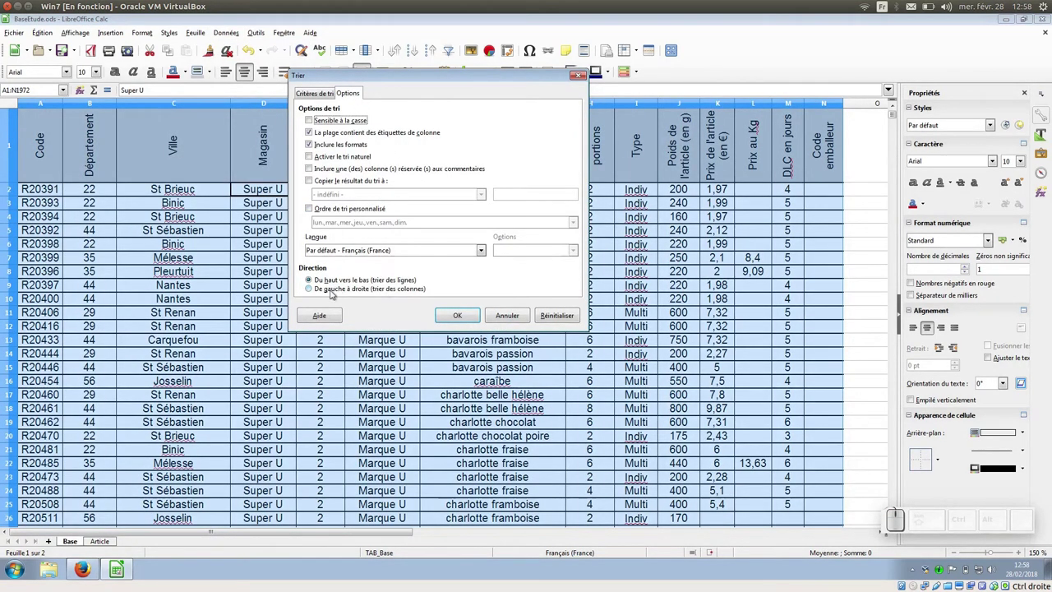
left_click(310, 289)
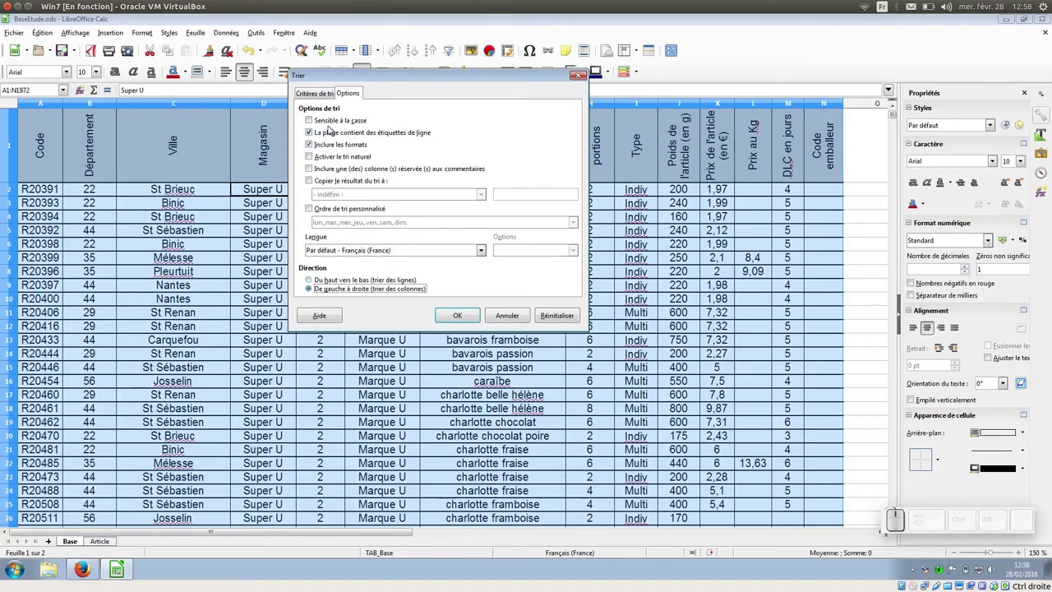
left_click(327, 96)
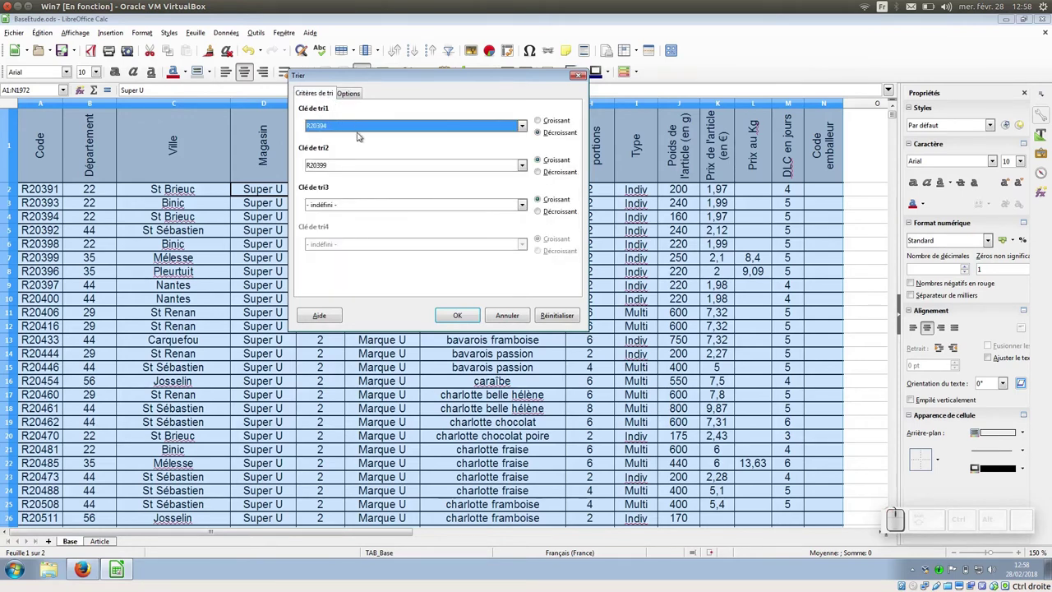
left_click(343, 95)
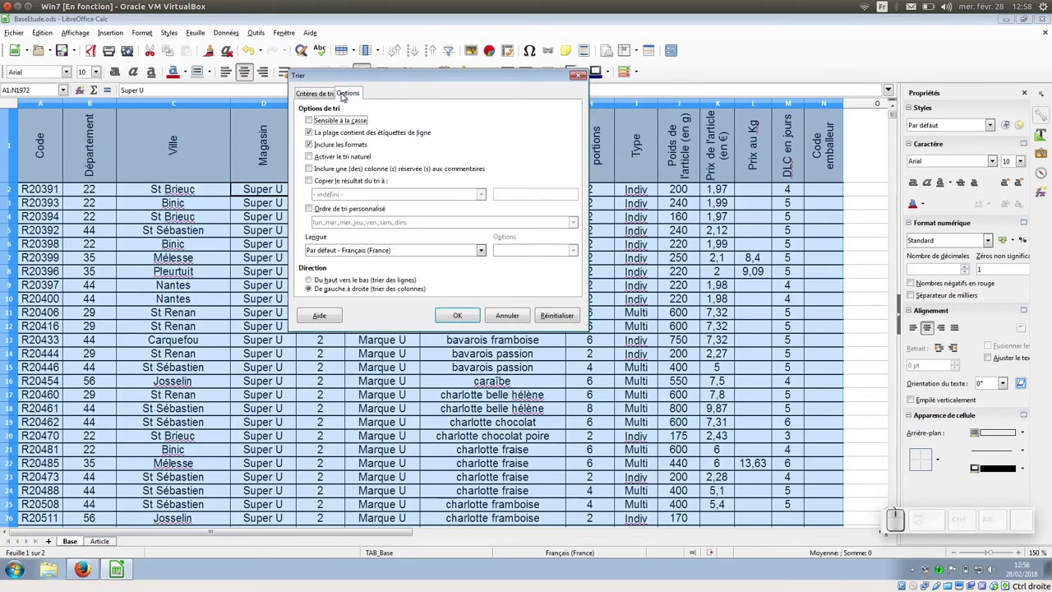
left_click_drag(377, 77, 570, 139)
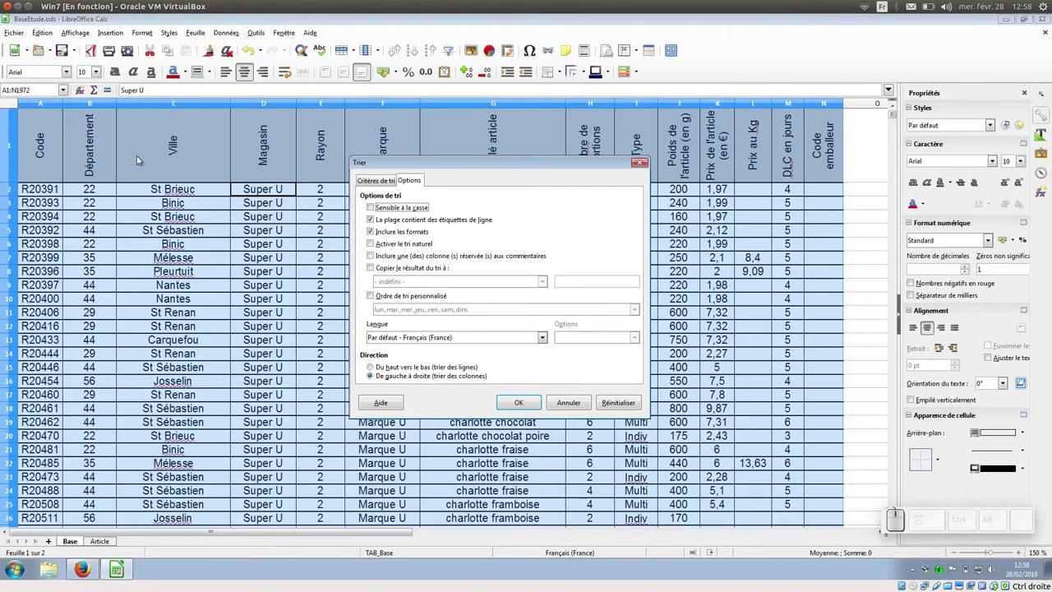
left_click_drag(552, 162, 469, 168)
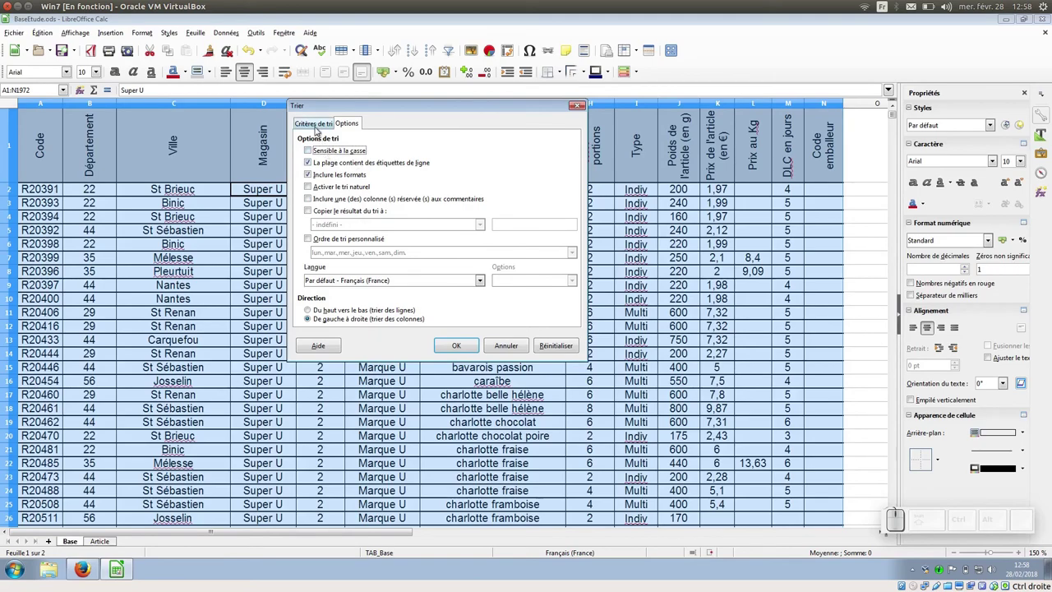
left_click(317, 127)
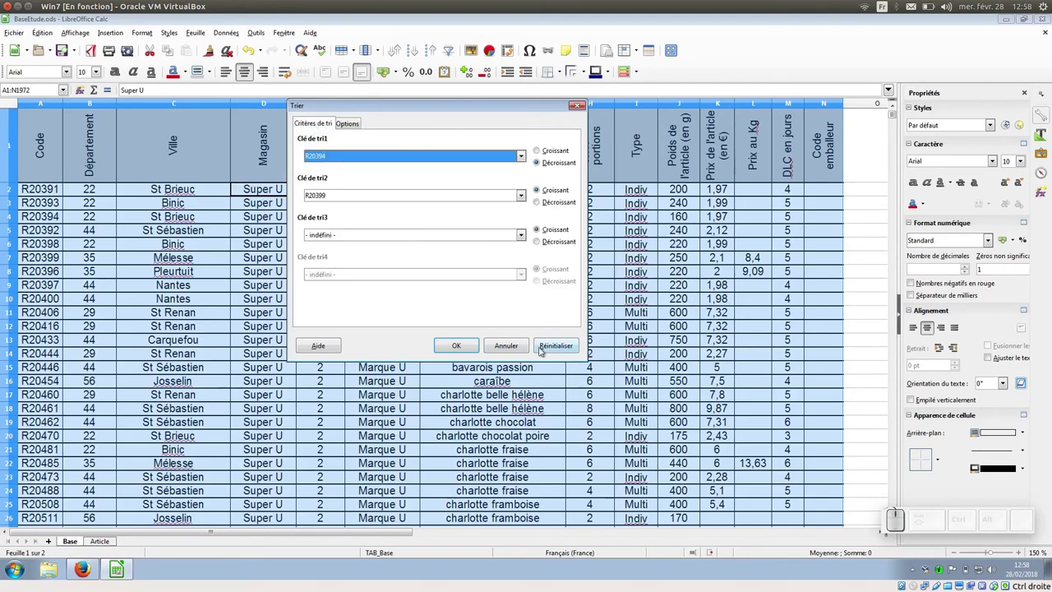